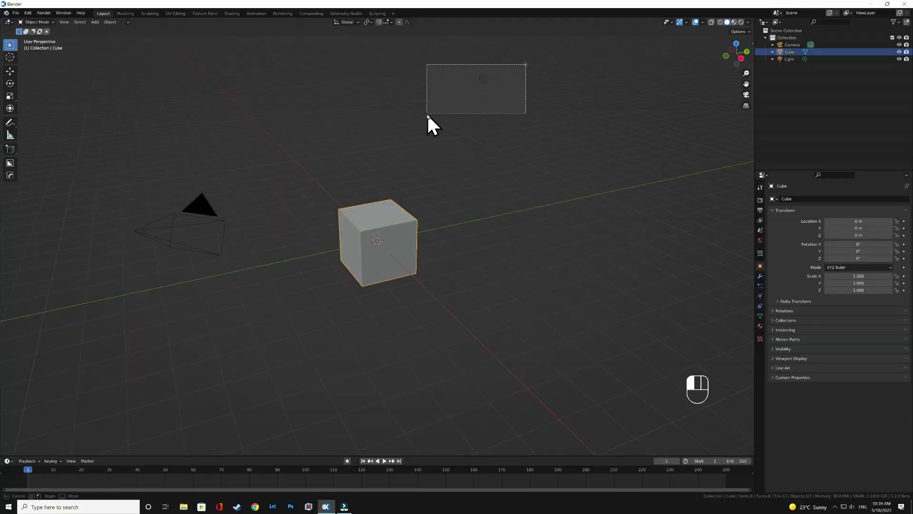
Step: Delete the default camera and light and switch to front view
{"action": "key", "text": "Delete"}
{"action": "key", "text": "Delete"}
{"action": "key", "text": "KP_1"}
Step: Move the cube up about 1 m along Z so it rests on the ground grid
{"action": "key", "text": "g"}
{"action": "key", "text": "z"}
{"action": "key", "text": "g"}
{"action": "key", "text": "z"}
{"action": "key", "text": "g"}
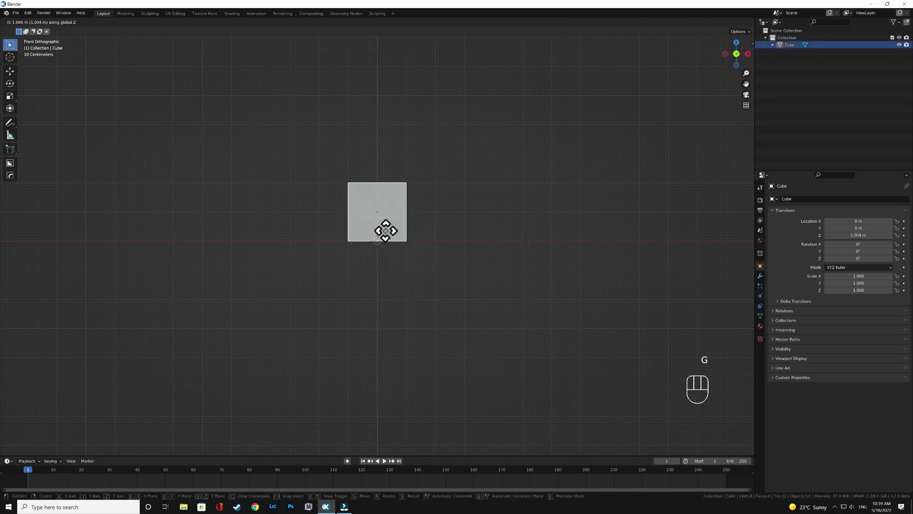
Step: Add a large scaled-up floor plane under the cube and give the cube a Bevel modifier
{"action": "left_click_drag", "start_coordinate": [438, 269], "coordinate": [797, 211]}
{"action": "key", "text": "shift+a"}
{"action": "key", "text": "s"}
{"action": "left_click", "coordinate": [770, 290]}
{"action": "left_click_drag", "start_coordinate": [794, 210], "coordinate": [782, 238]}
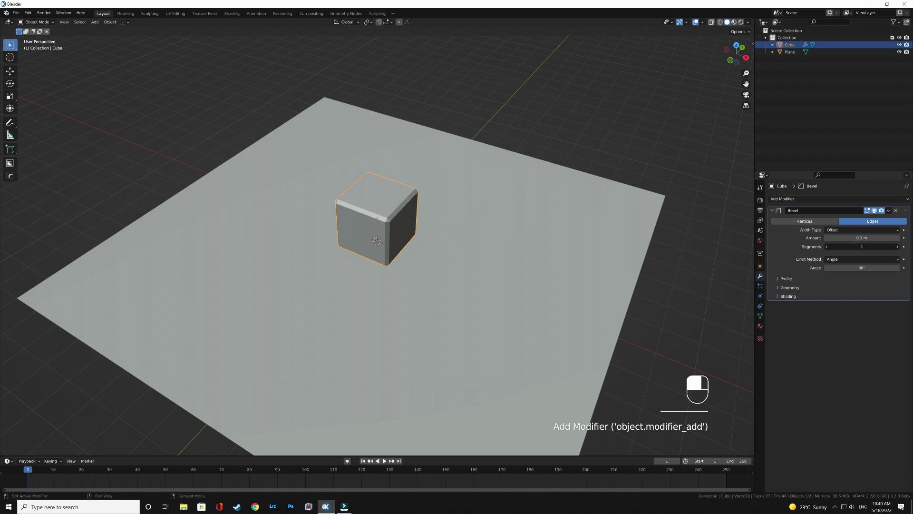
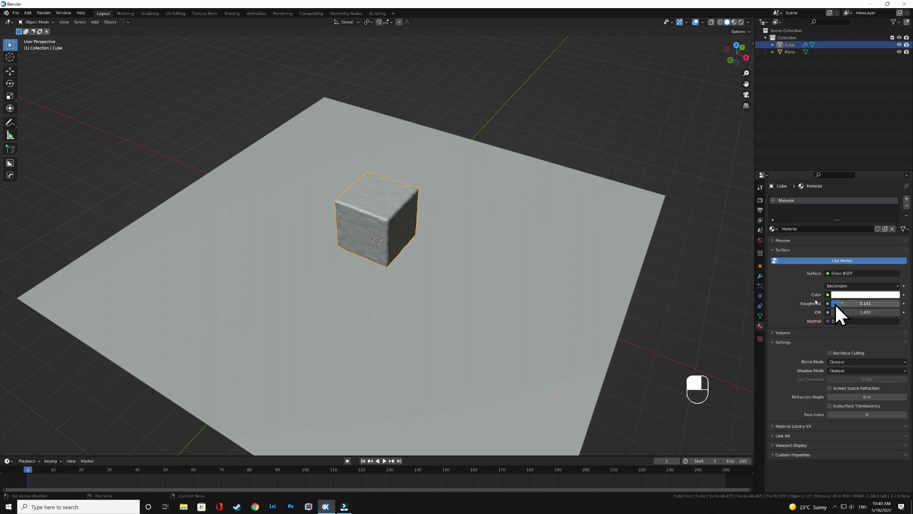
Step: Add a Pro Lighting Studio rig around the cube and preview it in Rendered shading
{"action": "left_click_drag", "start_coordinate": [751, 34], "coordinate": [777, 298]}
{"action": "left_click_drag", "start_coordinate": [777, 298], "coordinate": [779, 259]}
{"action": "left_click_drag", "start_coordinate": [779, 259], "coordinate": [819, 274]}
{"action": "left_click_drag", "start_coordinate": [819, 273], "coordinate": [588, 323]}
{"action": "middle_click", "coordinate": [588, 323]}
{"action": "left_click", "coordinate": [768, 338]}
Step: Lower the Bevel Amount to 0.01 m with fewer segments and raise the Displace Strength
{"action": "left_click_drag", "start_coordinate": [767, 336], "coordinate": [835, 239]}
{"action": "left_click_drag", "start_coordinate": [835, 239], "coordinate": [858, 311]}
{"action": "left_click_drag", "start_coordinate": [859, 311], "coordinate": [378, 251]}
{"action": "left_click", "coordinate": [378, 251]}
{"action": "left_click_drag", "start_coordinate": [378, 250], "coordinate": [834, 251]}
{"action": "left_click", "coordinate": [834, 251]}
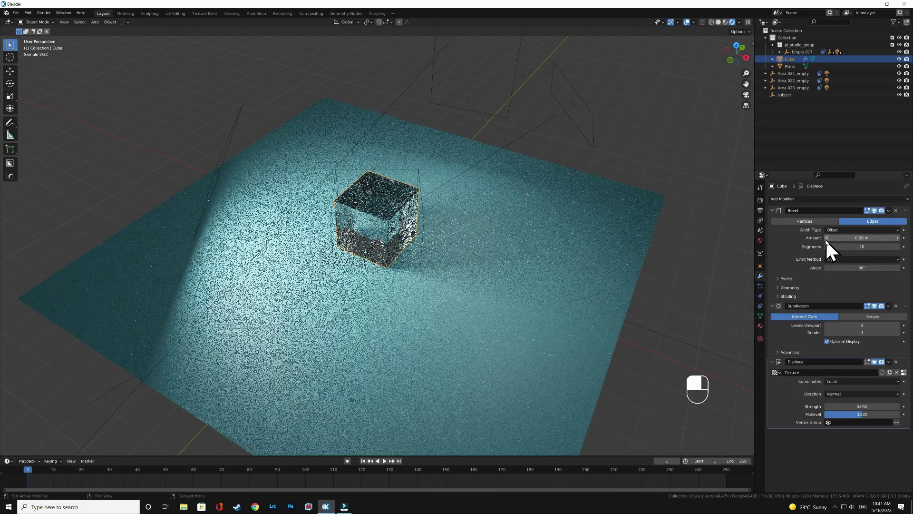
{"action": "left_click_drag", "start_coordinate": [724, 34], "coordinate": [396, 213]}
{"action": "left_click_drag", "start_coordinate": [835, 251], "coordinate": [397, 213]}
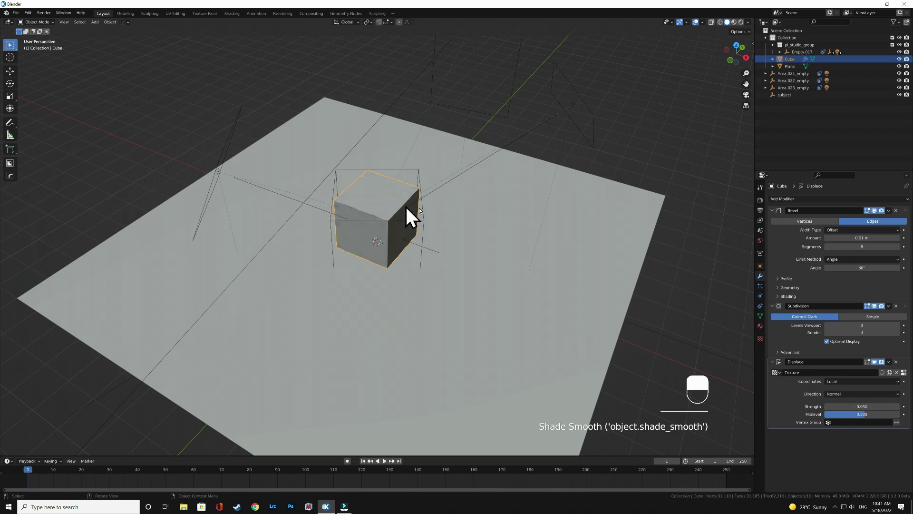
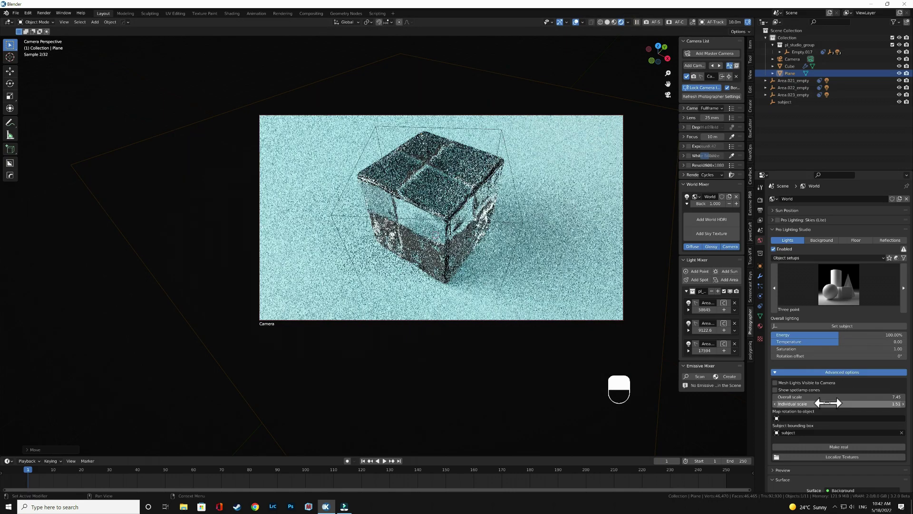
Step: Lighten the floor colour to a paler blue and render the camera view with F12
{"action": "left_click_drag", "start_coordinate": [804, 402], "coordinate": [801, 398]}
{"action": "left_click_drag", "start_coordinate": [804, 402], "coordinate": [797, 395]}
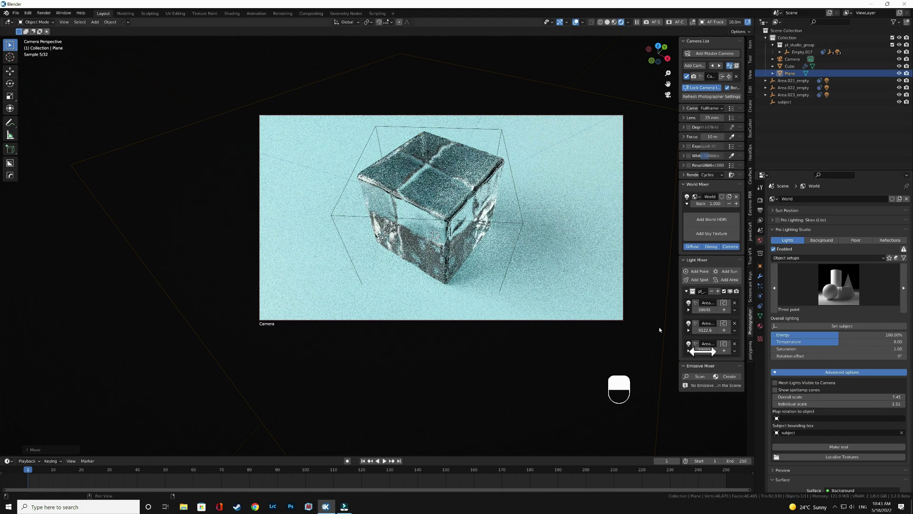
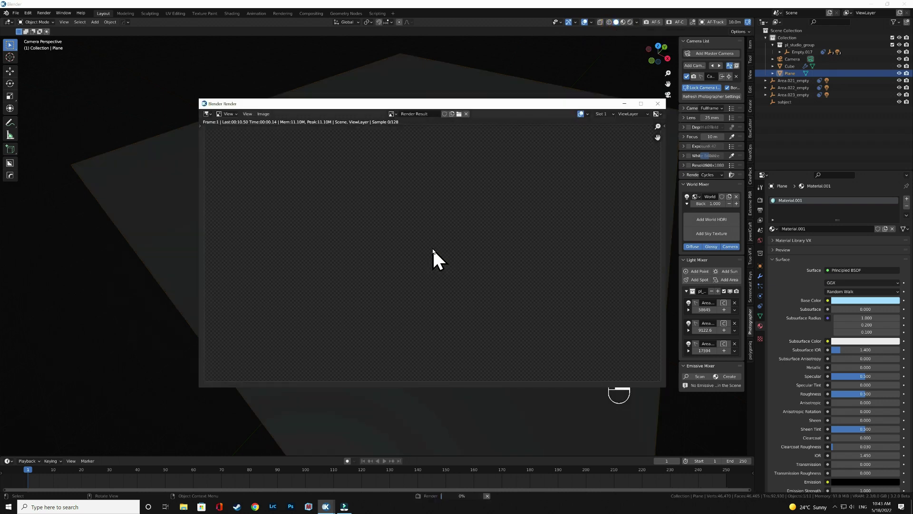
{"action": "right_click", "coordinate": [443, 258]}
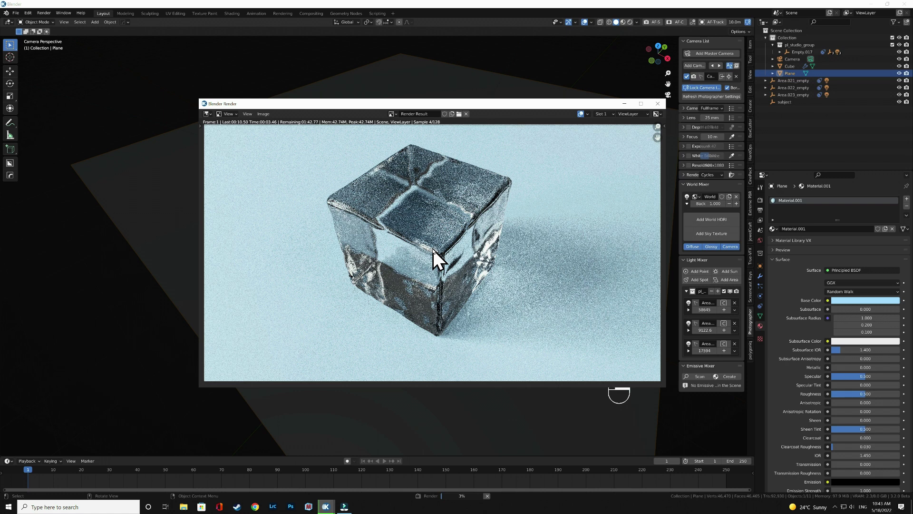